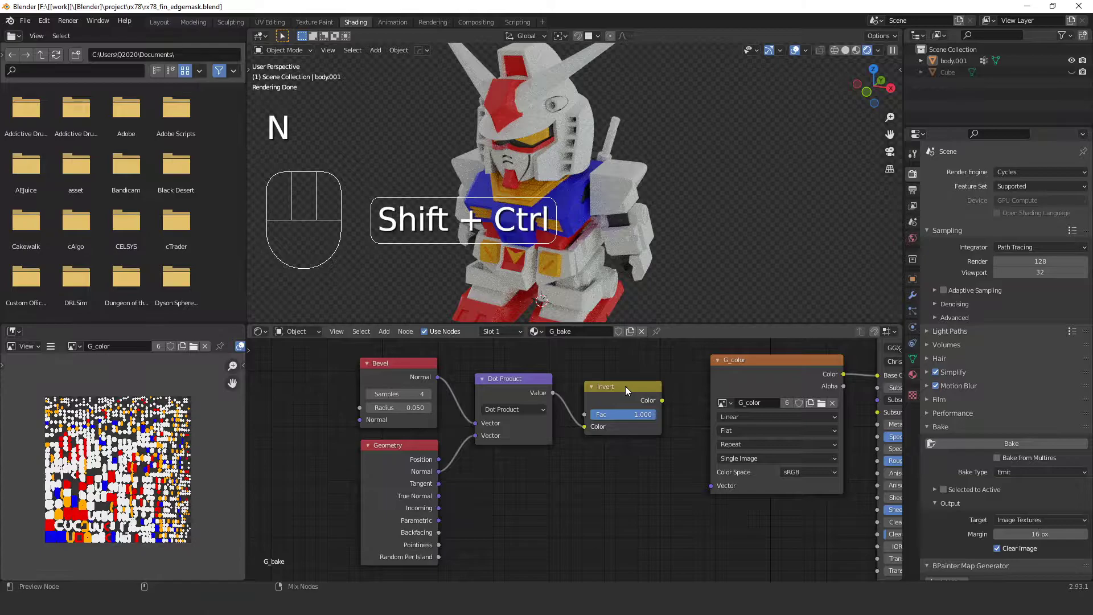
Preview the Invert output, raise Bevel radius to 0.070 and add a ColorRamp after it
{"action": "left_click", "coordinate": [629, 390]}
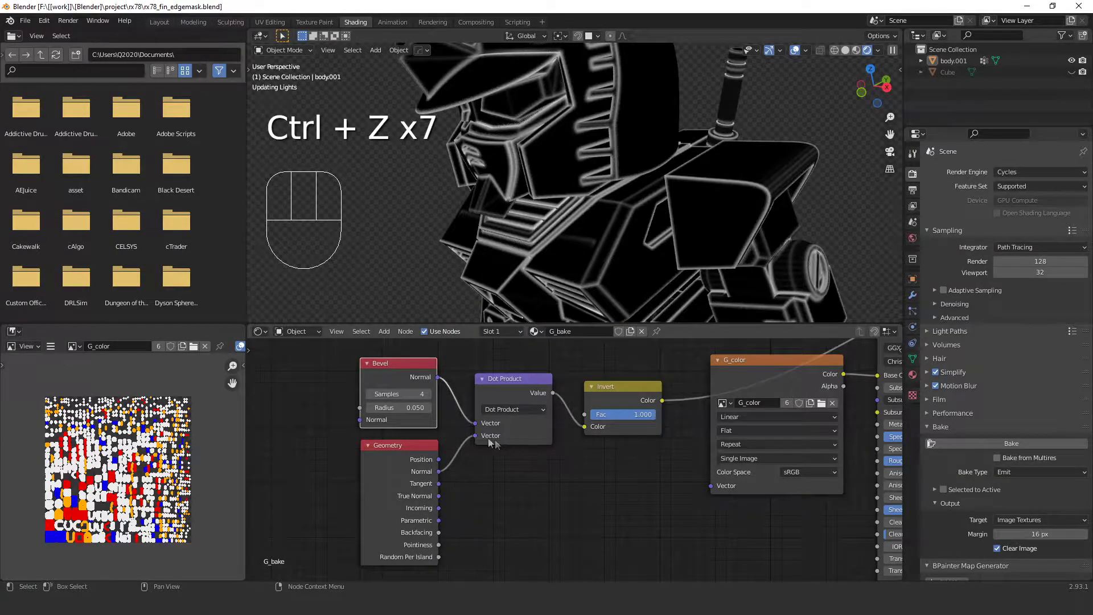
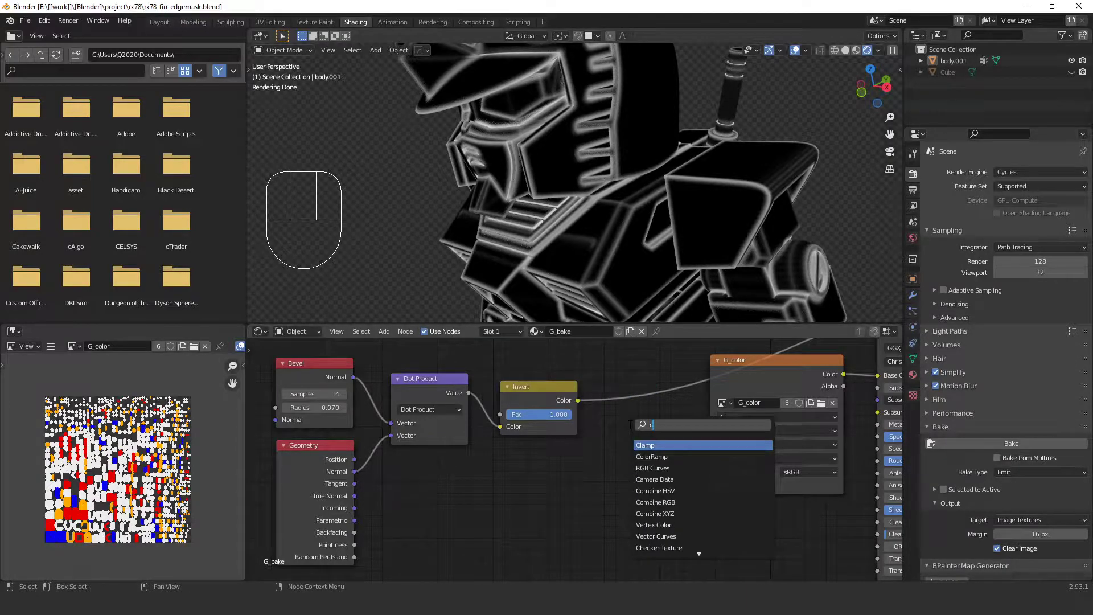
{"action": "left_click", "coordinate": [646, 451]}
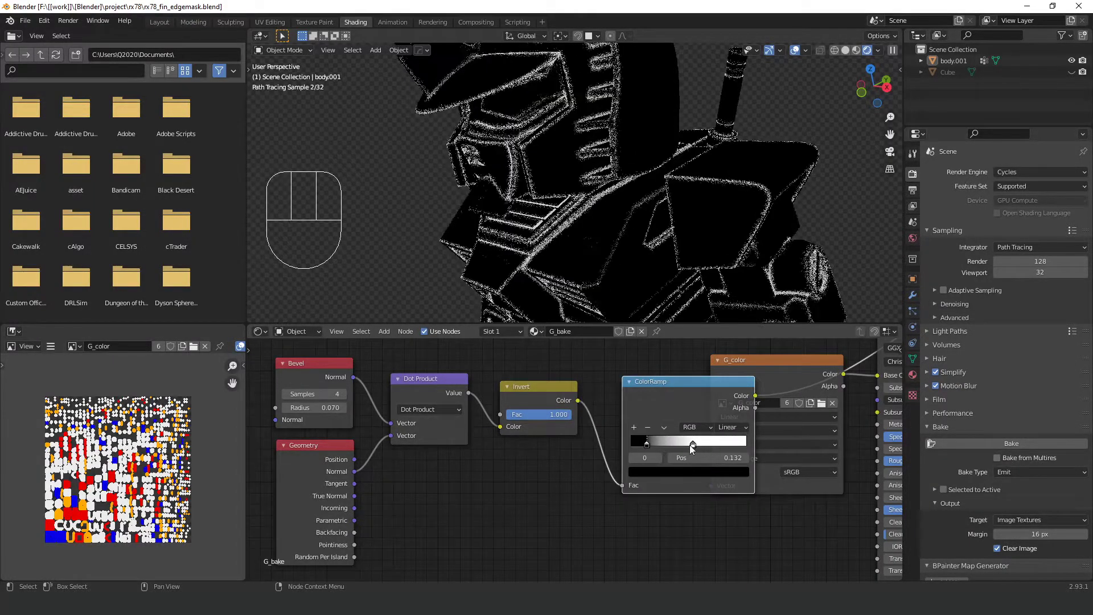
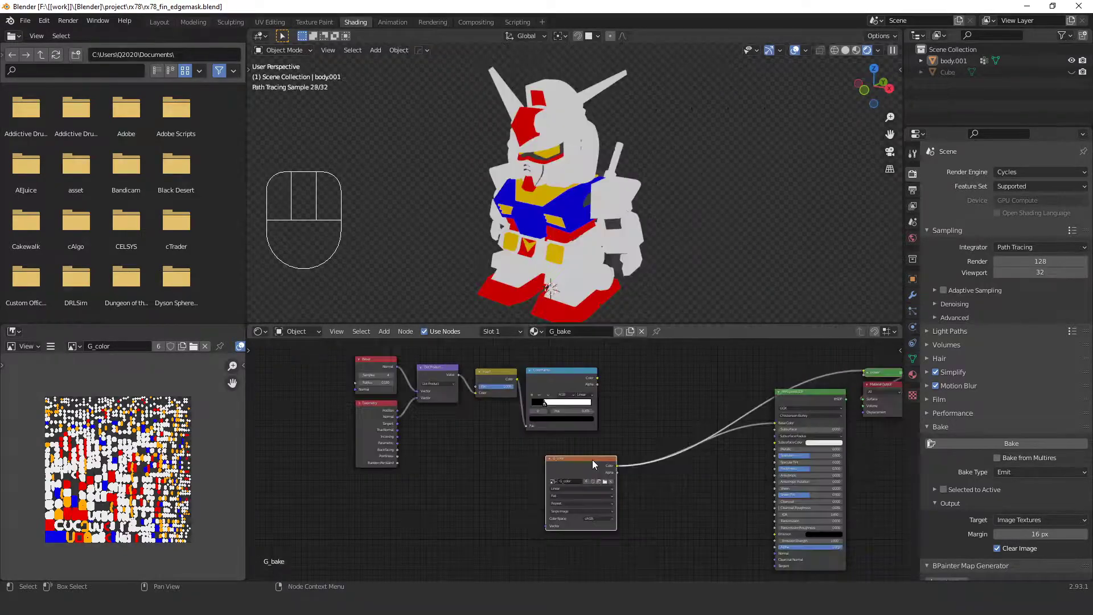
Drop a MixRGB node onto the G_color-to-Base Color link
{"action": "left_click", "coordinate": [595, 463]}
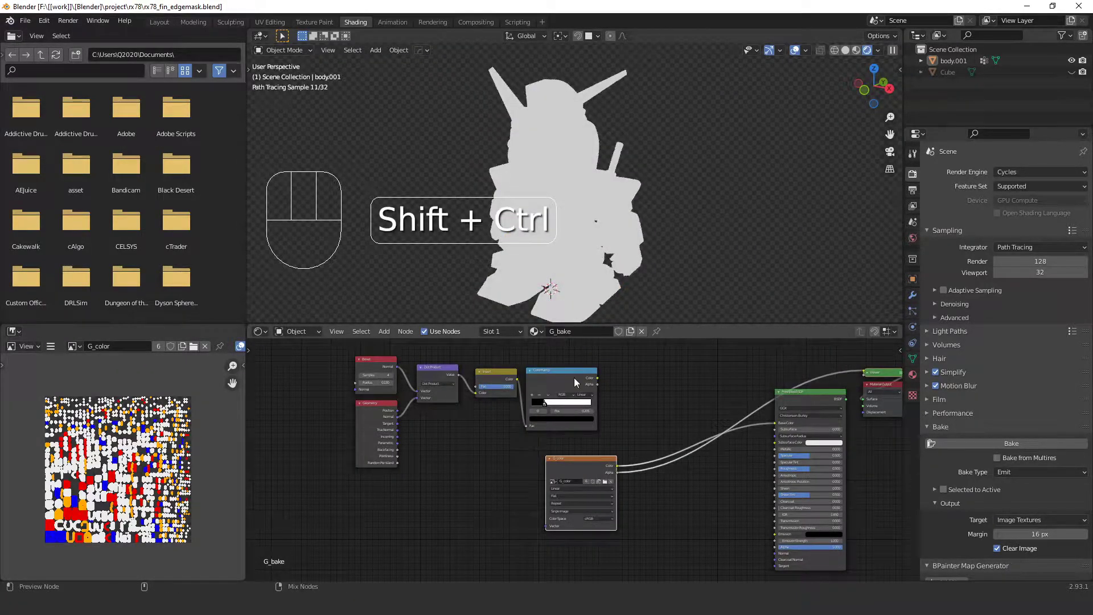
{"action": "left_click", "coordinate": [578, 376]}
{"action": "left_click", "coordinate": [593, 464]}
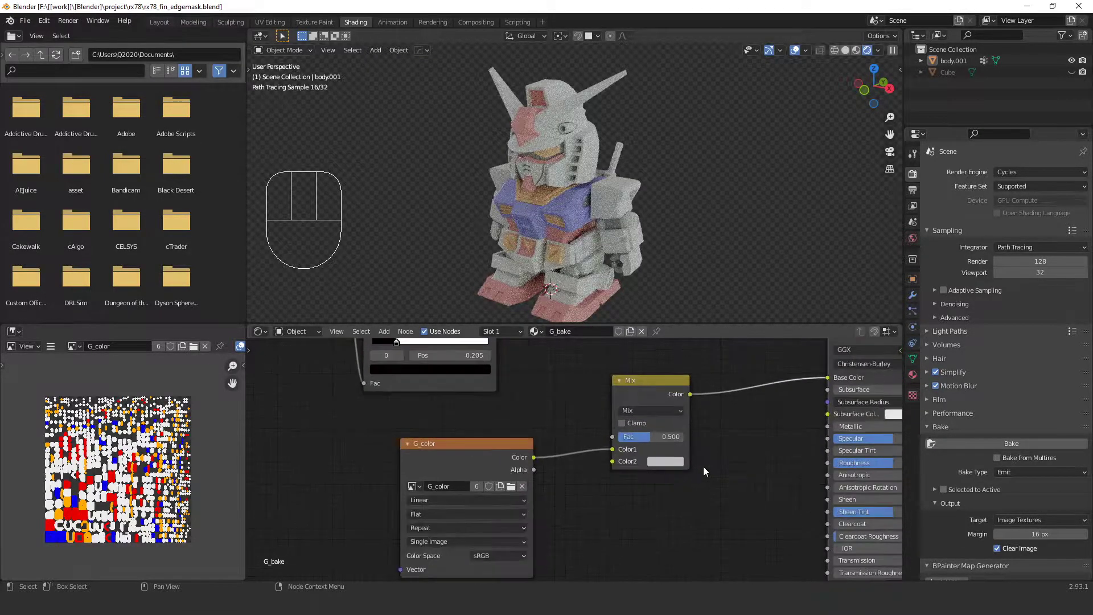
{"action": "left_click_drag", "start_coordinate": [622, 400], "coordinate": [651, 486]}
{"action": "middle_click", "coordinate": [651, 486]}
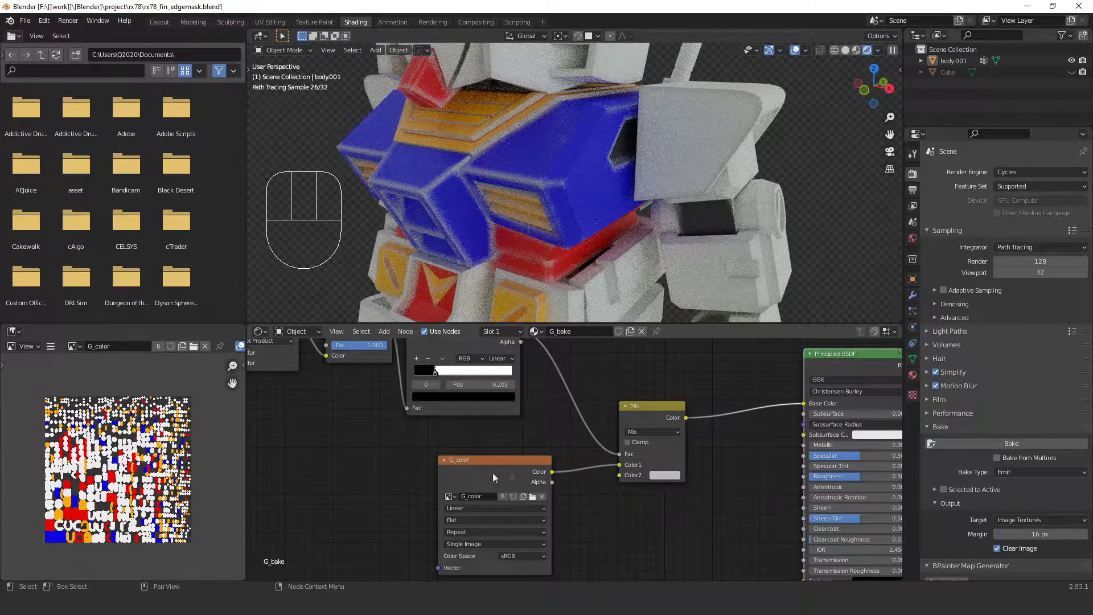
Arrange G_color beside the Mix node and set Color2 to orange
{"action": "left_click_drag", "start_coordinate": [518, 466], "coordinate": [536, 455]}
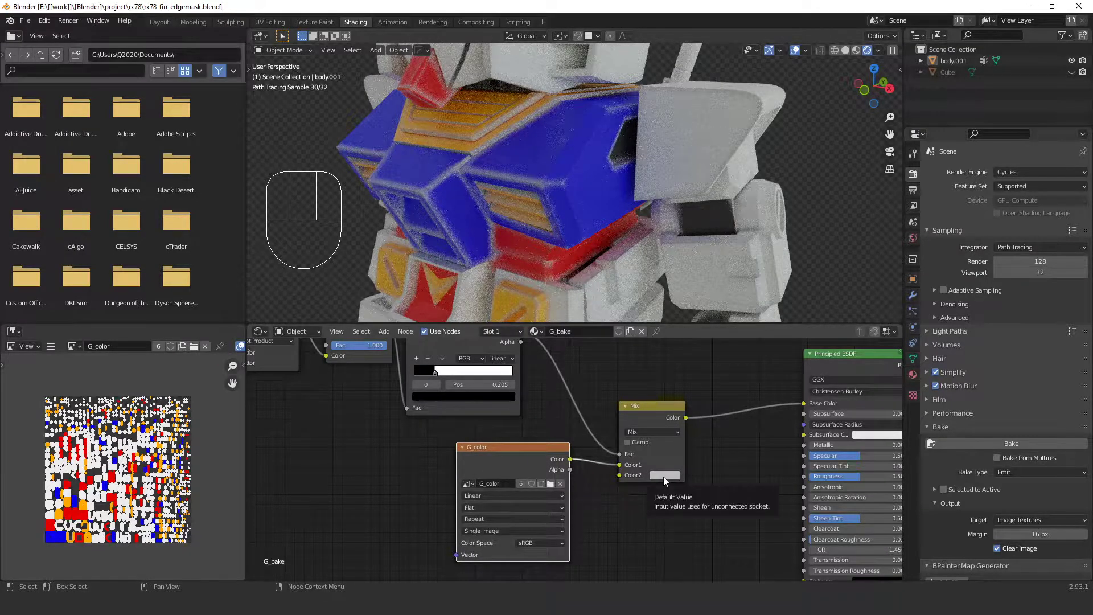
{"action": "left_click", "coordinate": [670, 482]}
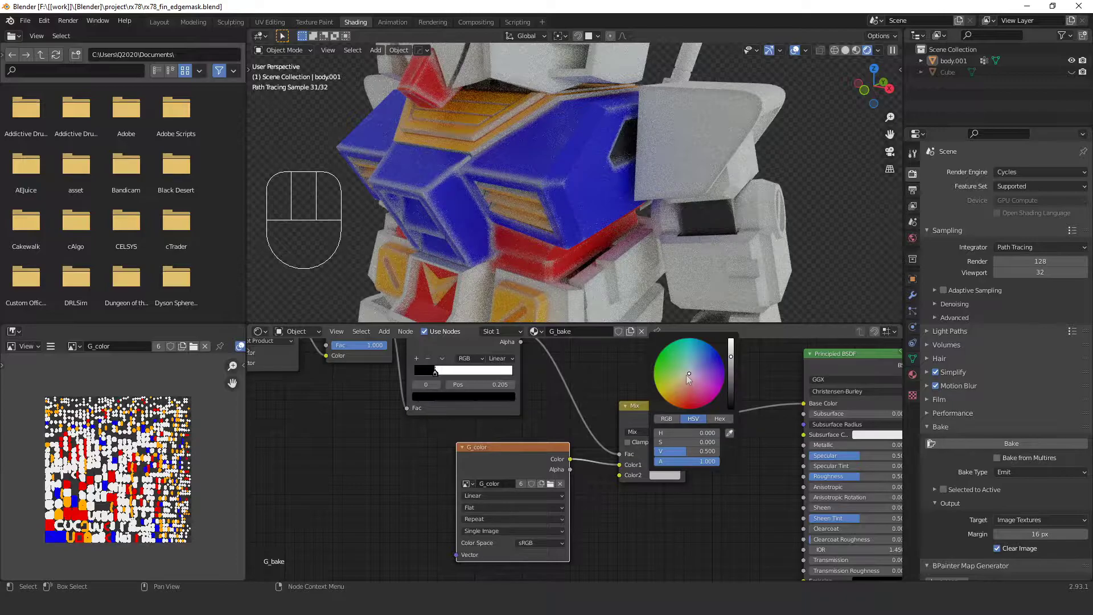
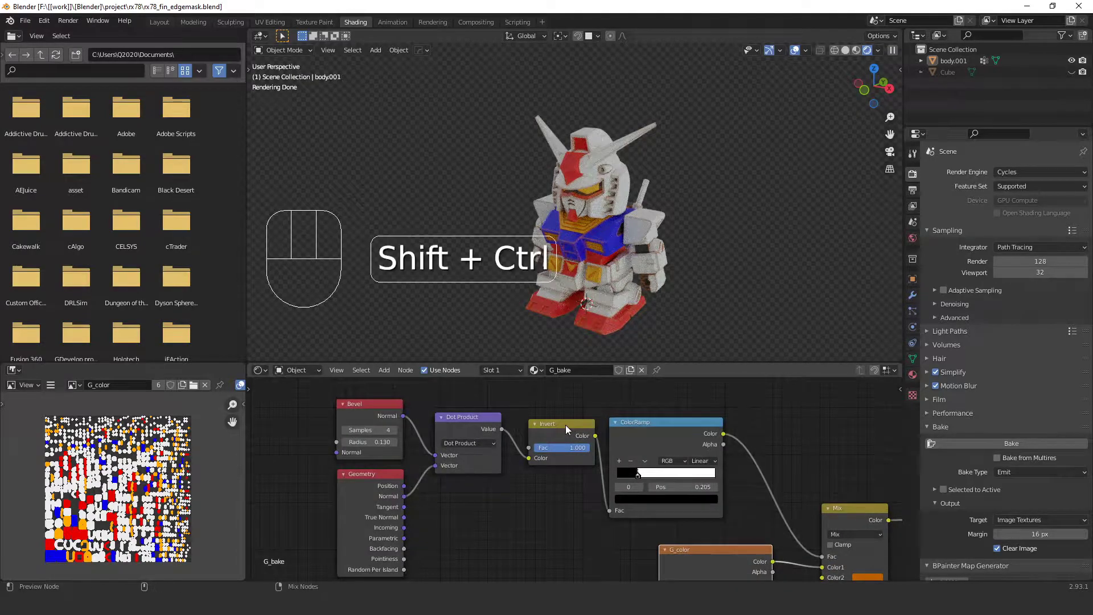
Preview the ColorRamp edge mask on the robot model
{"action": "left_click", "coordinate": [572, 430]}
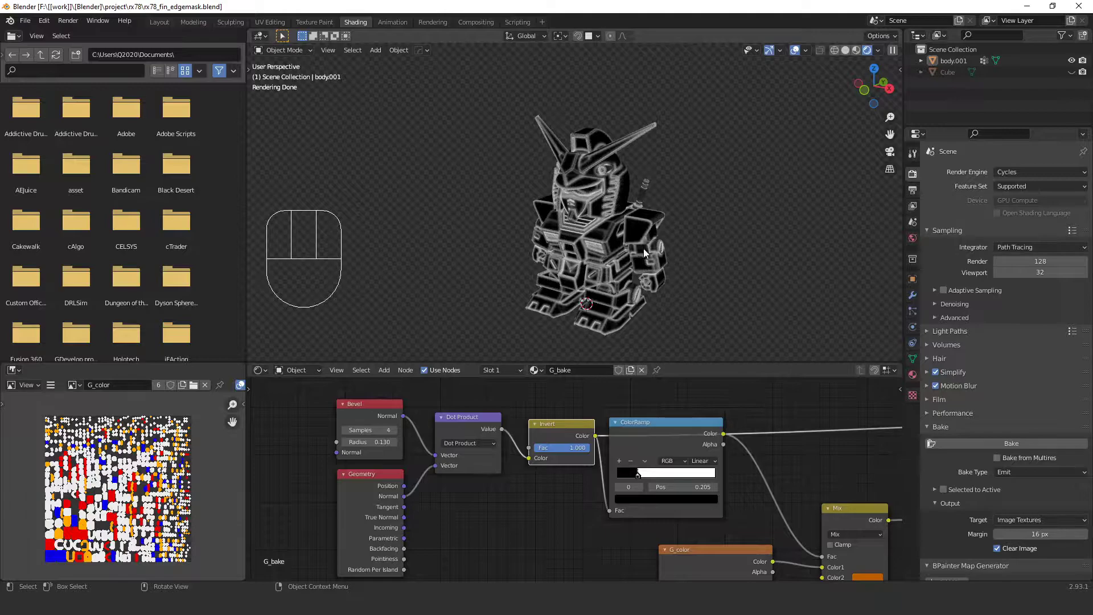
{"action": "middle_click", "coordinate": [639, 263]}
{"action": "left_click", "coordinate": [551, 500]}
Add an Image Texture node with a new 4048 px image named E_mask
{"action": "key", "text": "shift+a"}
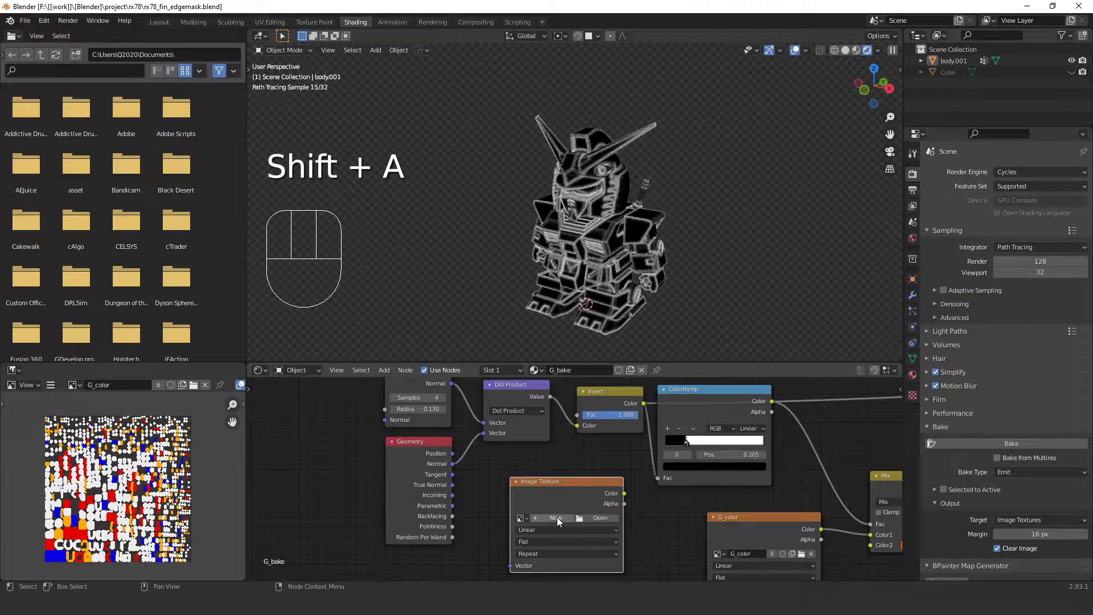
{"action": "left_click_drag", "start_coordinate": [561, 521], "coordinate": [582, 578]}
{"action": "key", "text": "shift+BackSpace"}
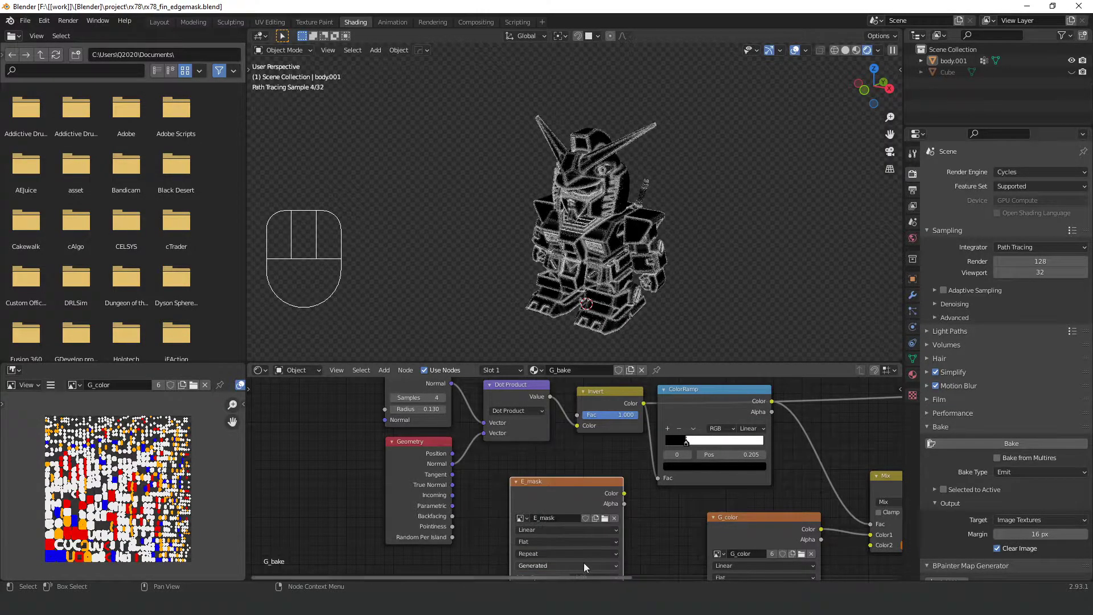
Show E_mask in the Image Editor, enable denoising and bake the body.001 edge mask into it
{"action": "left_click", "coordinate": [78, 390]}
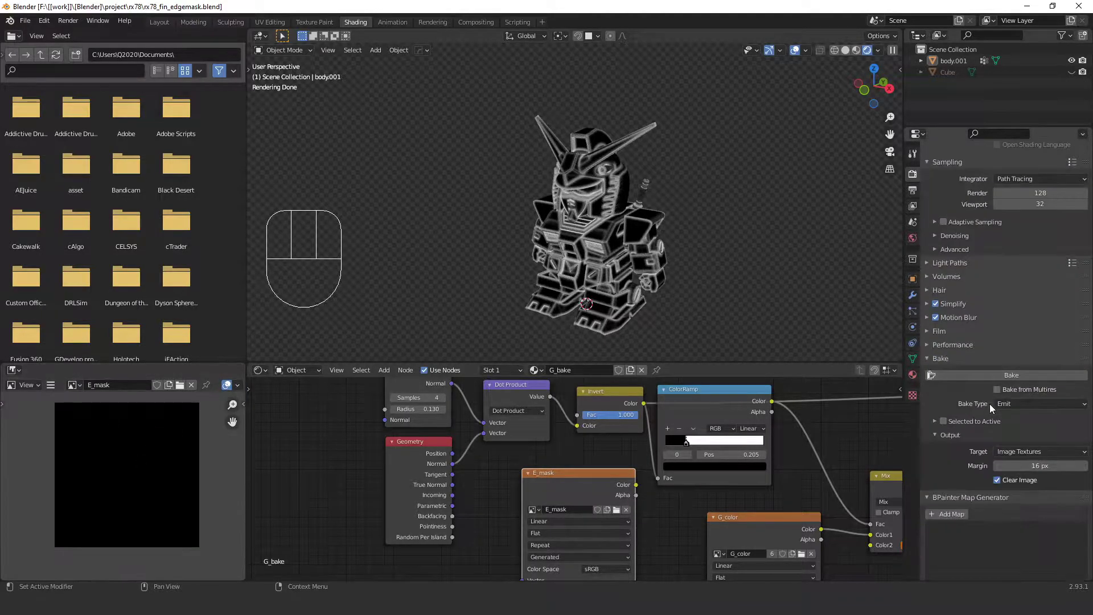
{"action": "left_click_drag", "start_coordinate": [956, 363], "coordinate": [949, 417]}
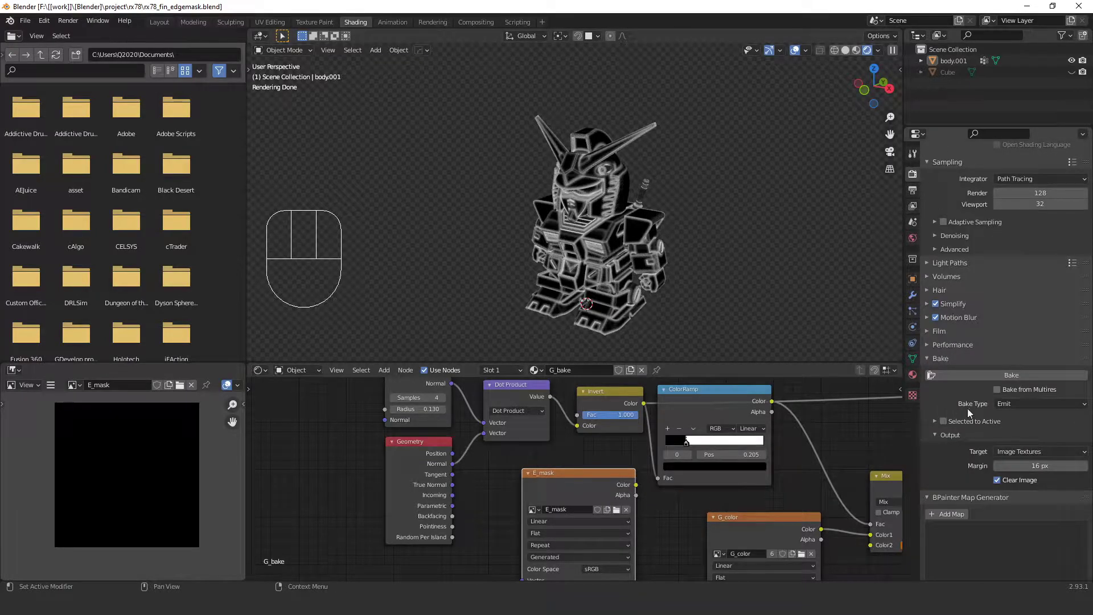
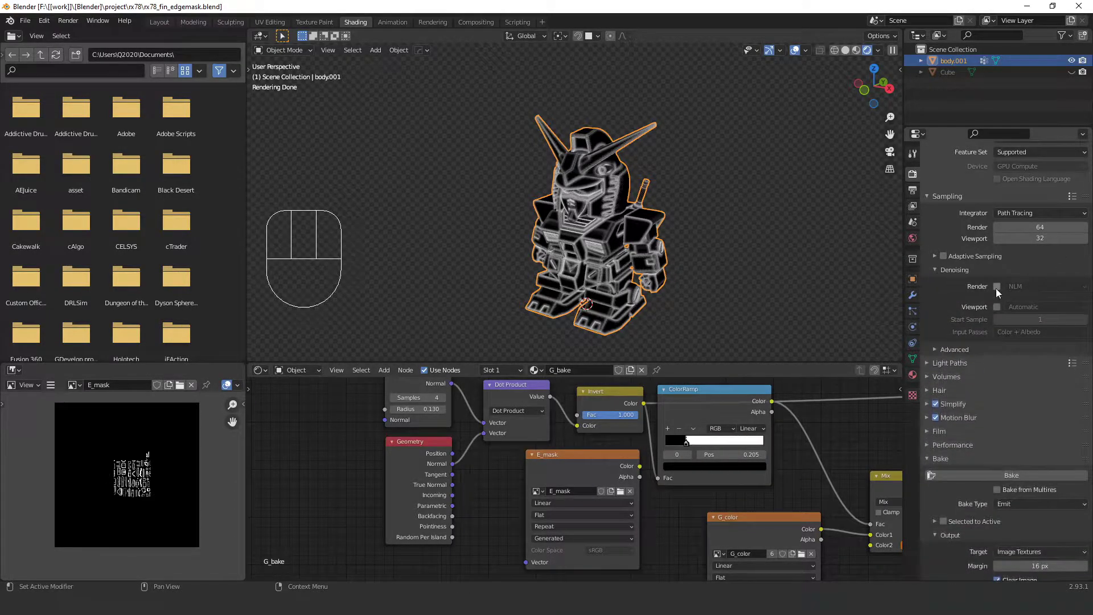
{"action": "left_click", "coordinate": [999, 292]}
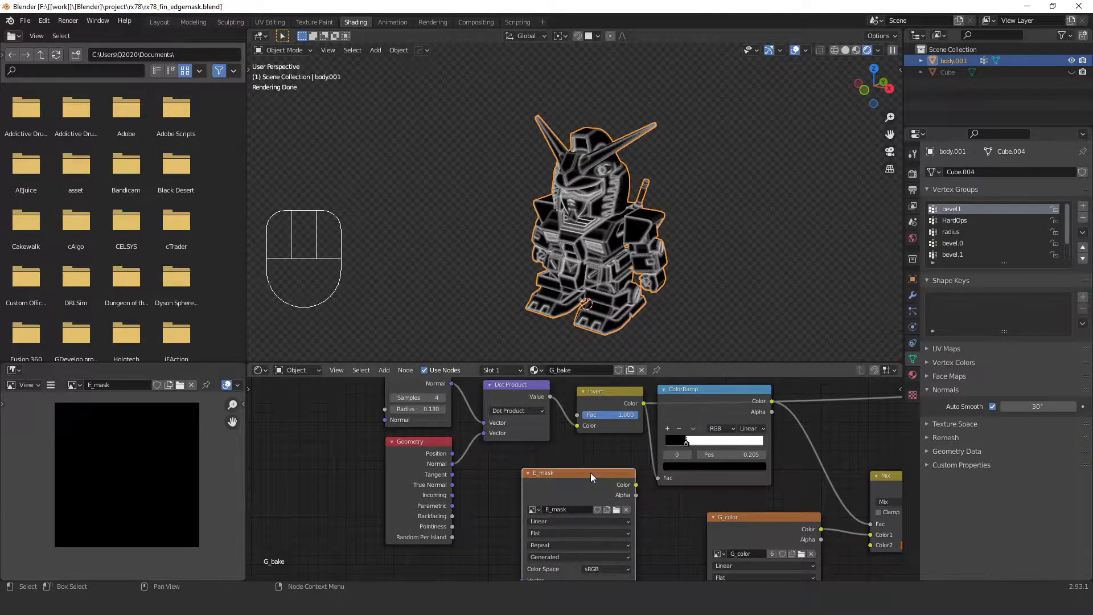
{"action": "left_click", "coordinate": [596, 478]}
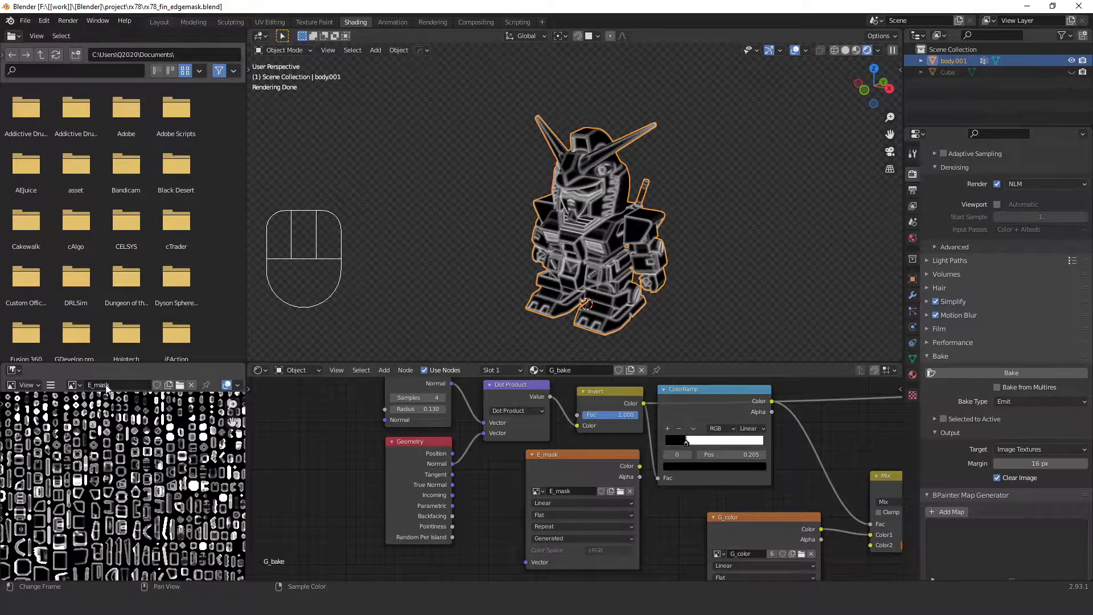
Preview the baked E_mask image on the model
{"action": "left_click", "coordinate": [566, 465]}
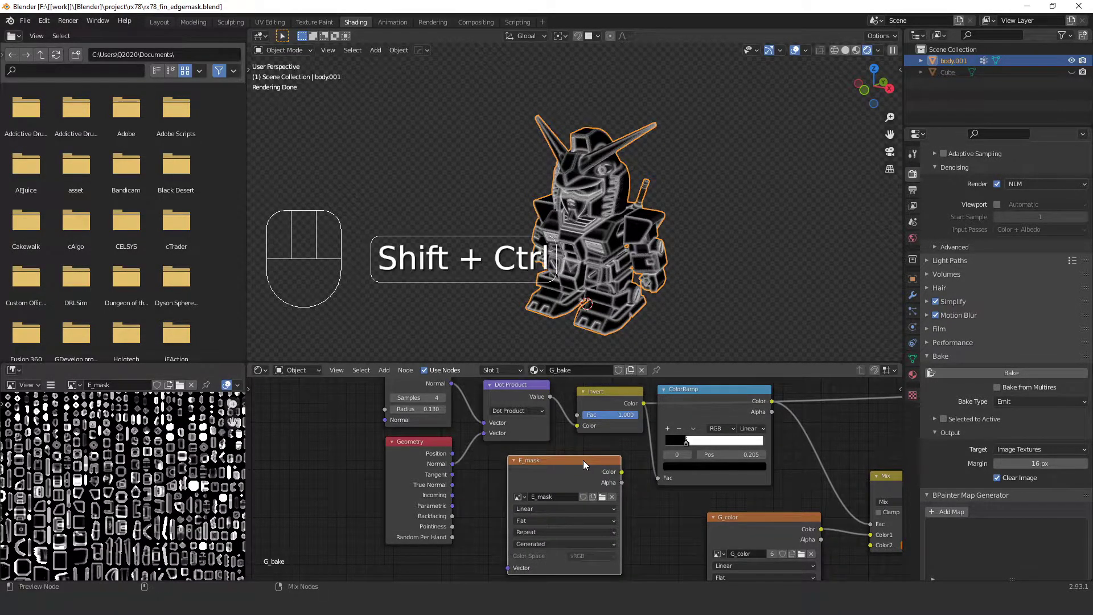
{"action": "left_click", "coordinate": [585, 466]}
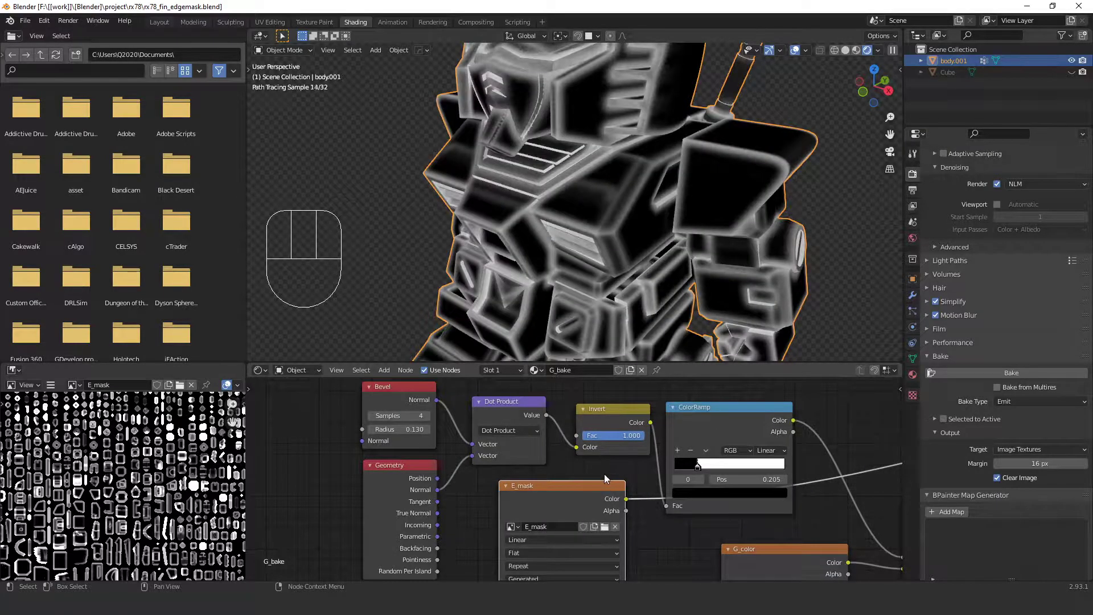
Feed E_mask Color into the ColorRamp in place of the bake nodes and render with Eevee
{"action": "left_click", "coordinate": [627, 416]}
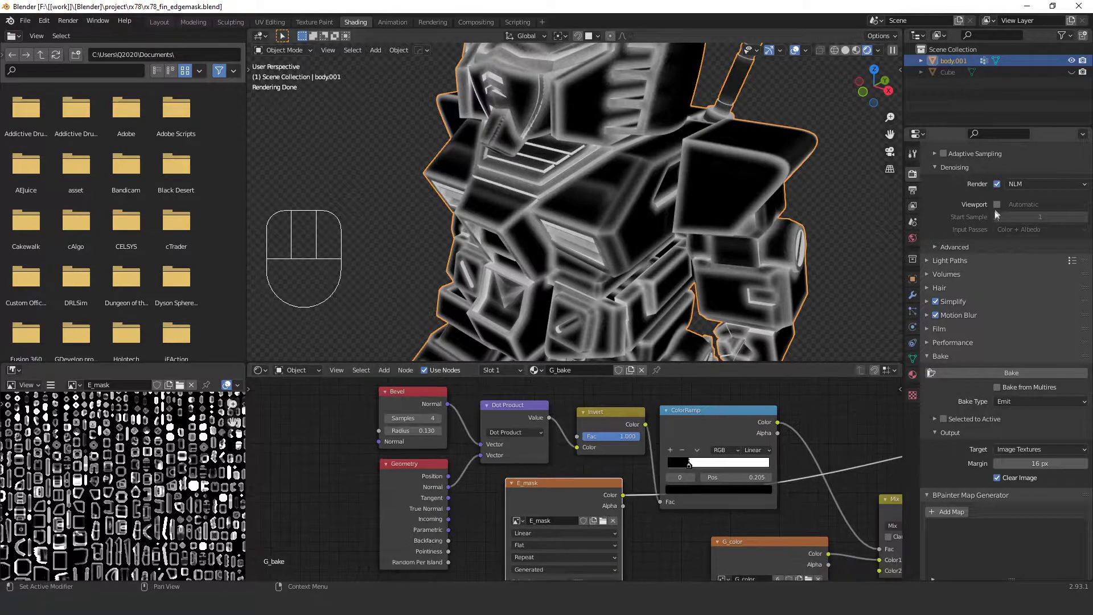
{"action": "left_click", "coordinate": [1016, 174]}
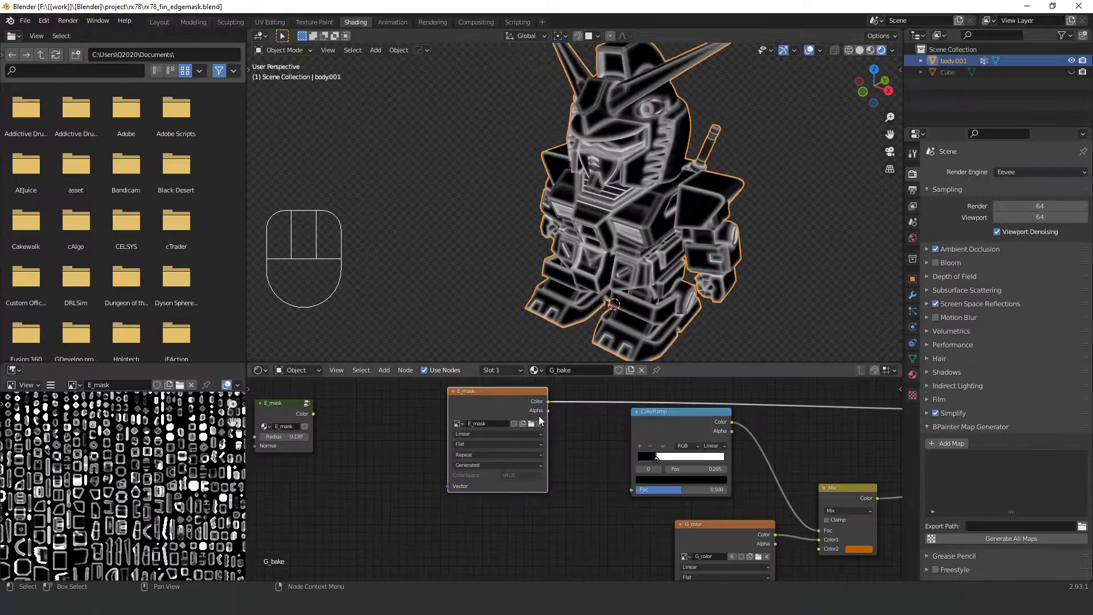
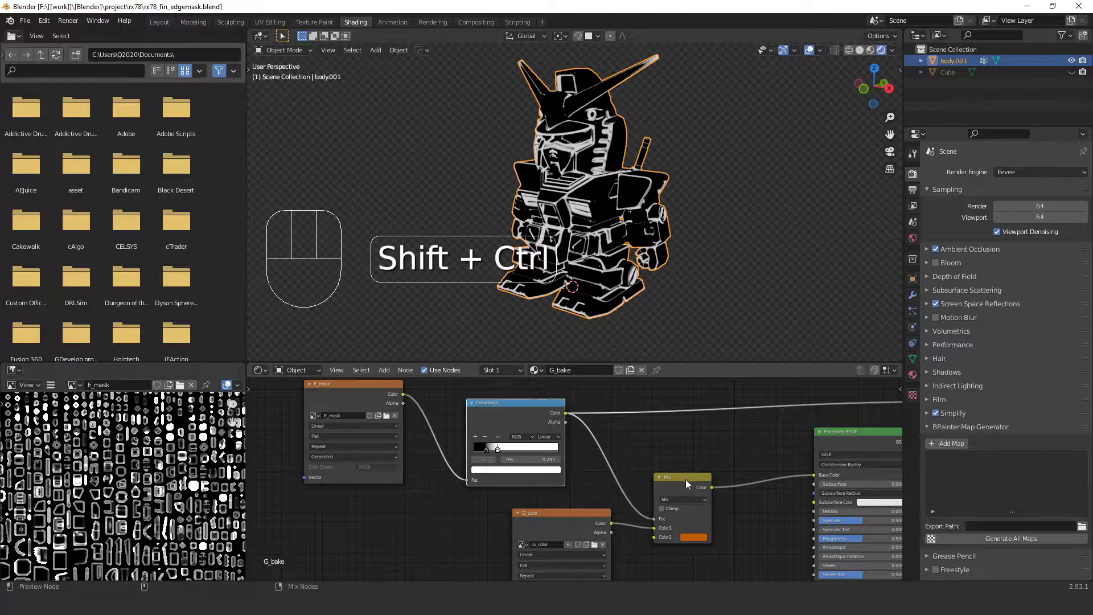
Preview the Mix output and change Color2 to a pale tone
{"action": "left_click", "coordinate": [689, 483]}
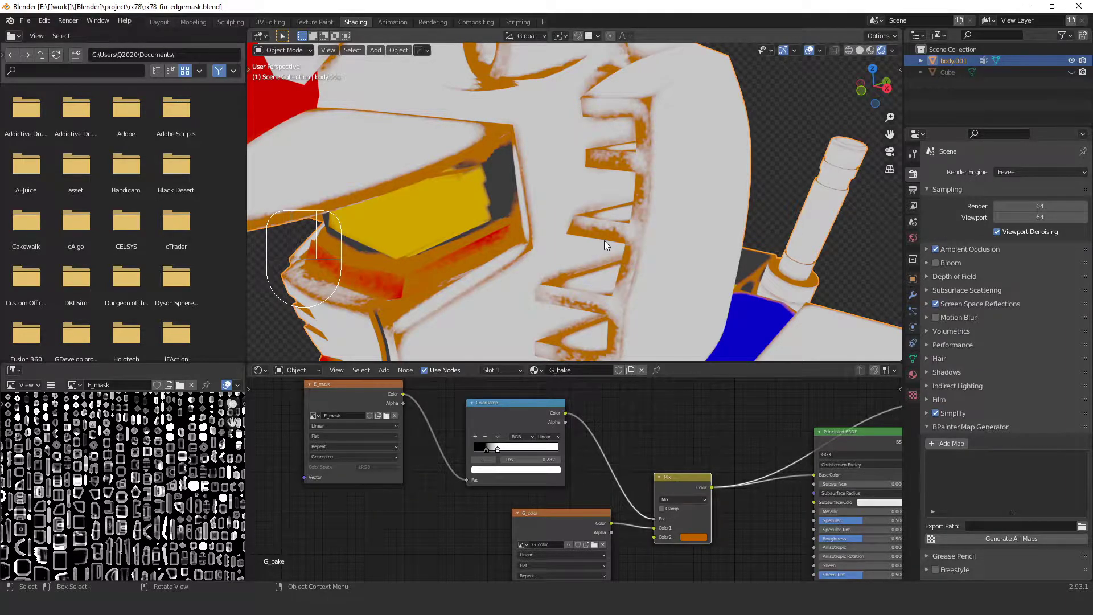
{"action": "left_click", "coordinate": [635, 569]}
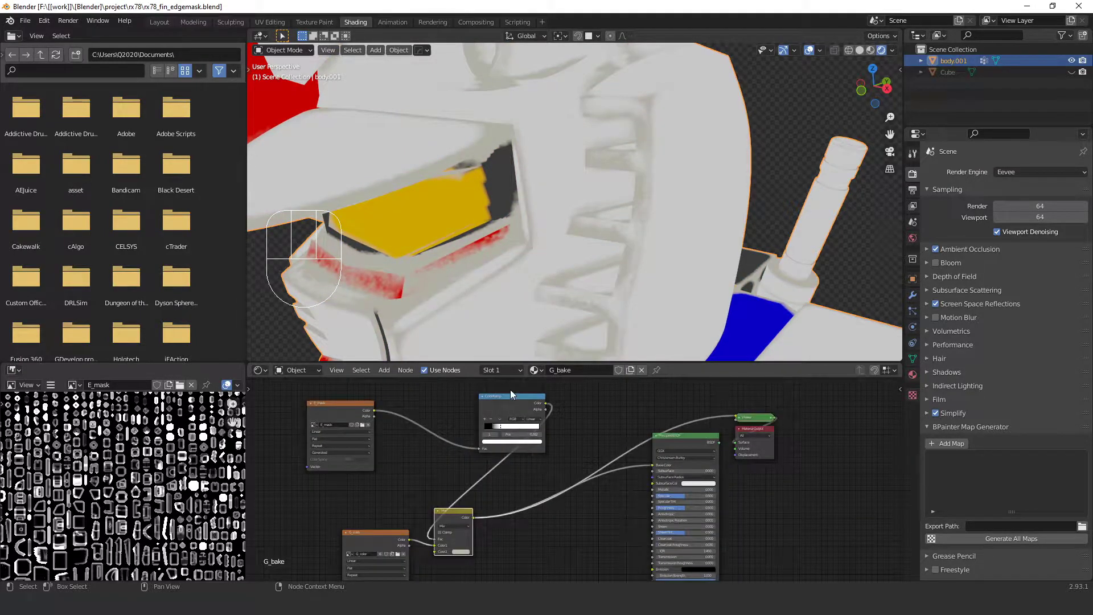
Connect the ColorRamp edge mask into an additional Principled BSDF input
{"action": "left_click", "coordinate": [509, 402]}
{"action": "left_click_drag", "start_coordinate": [489, 482], "coordinate": [576, 447]}
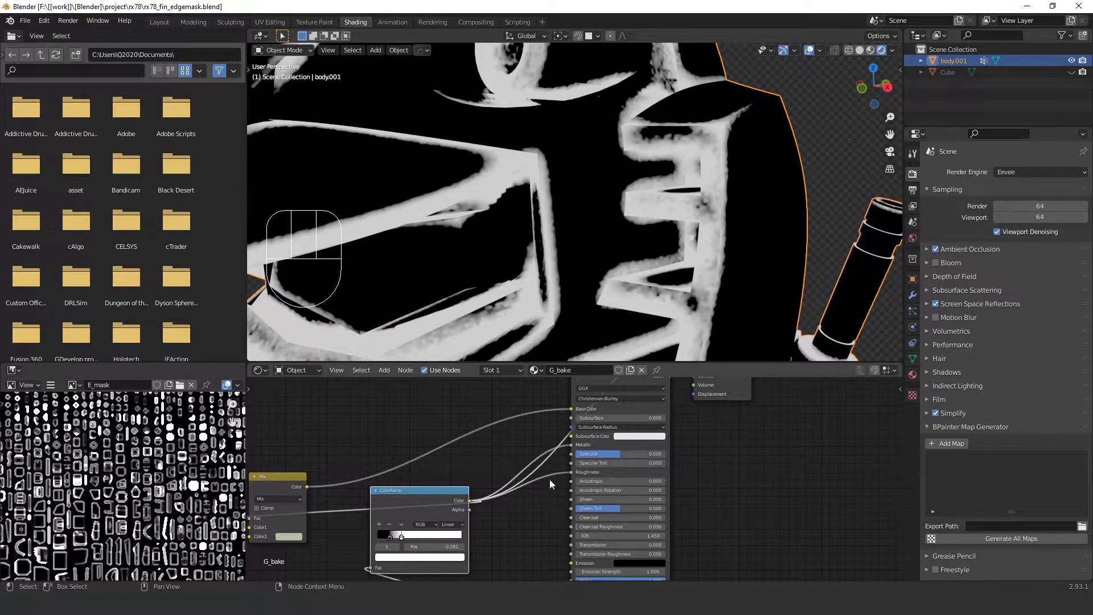
Insert a Color Invert node on the ColorRamp-to-Principled link and preview the reversed mask
{"action": "key", "text": "shift+a"}
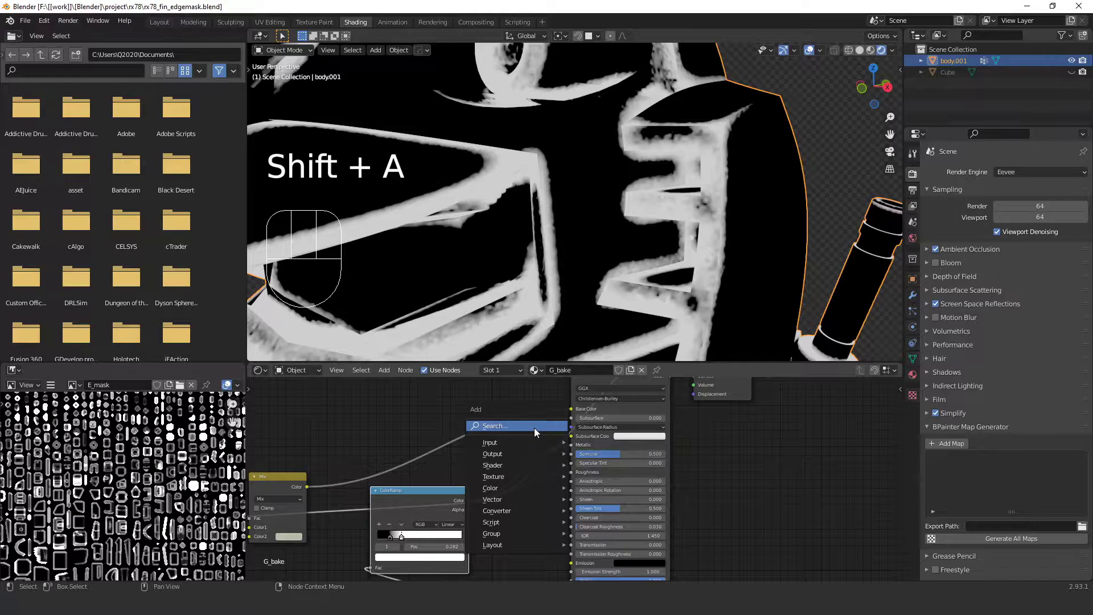
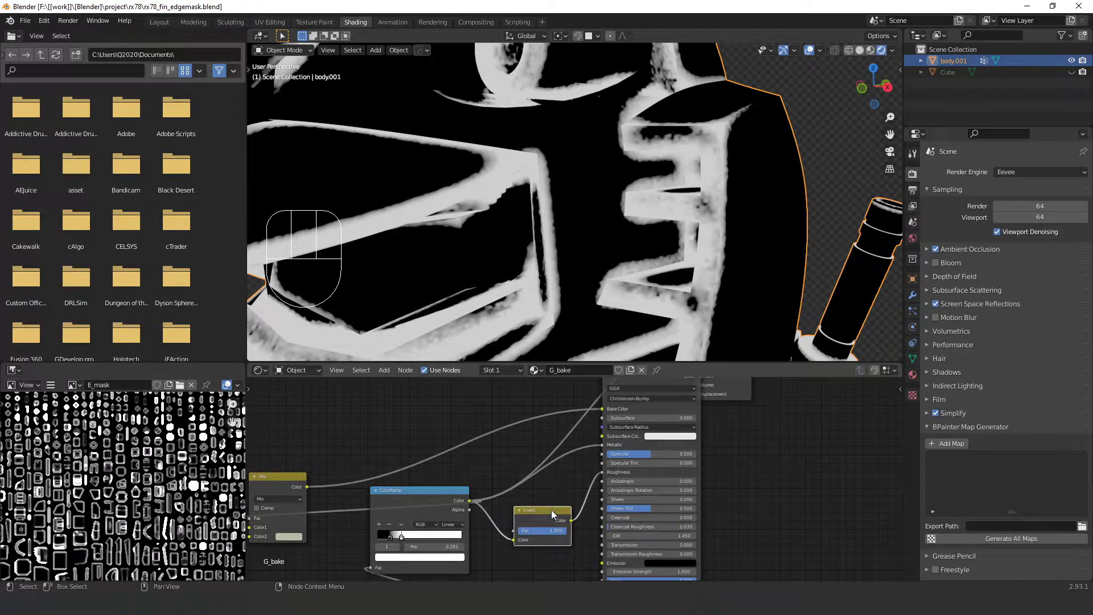
{"action": "left_click", "coordinate": [554, 514]}
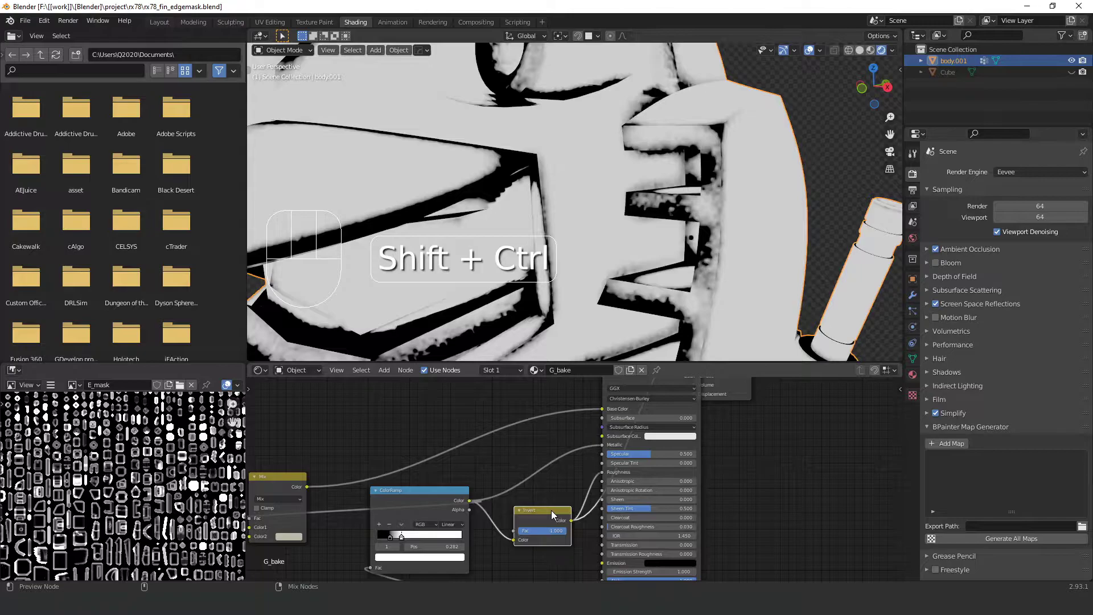